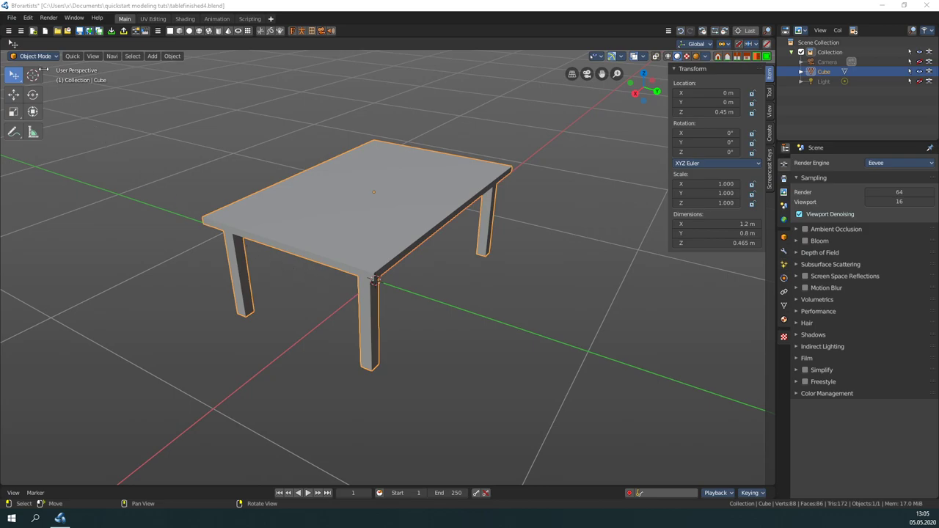
Step: Switch the table object into Edit Mode with nothing selected
left_click(39, 58)
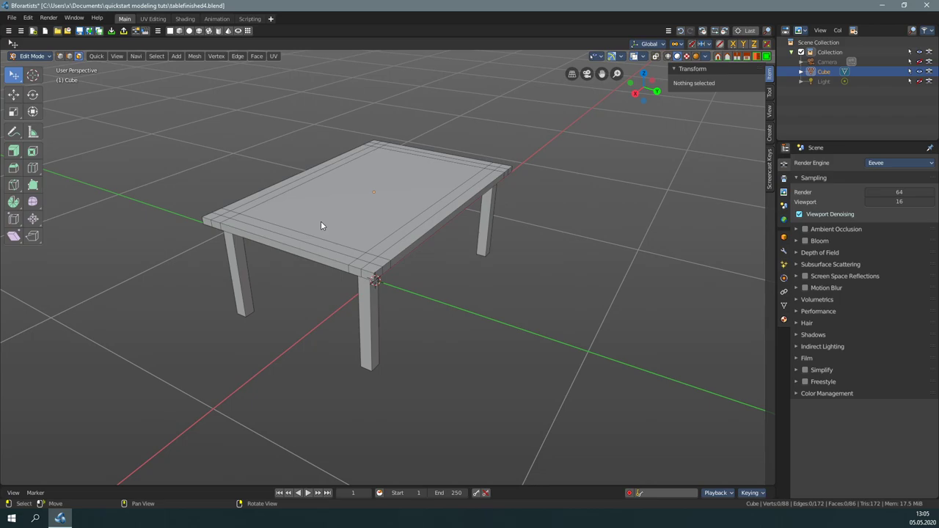
left_click(334, 220)
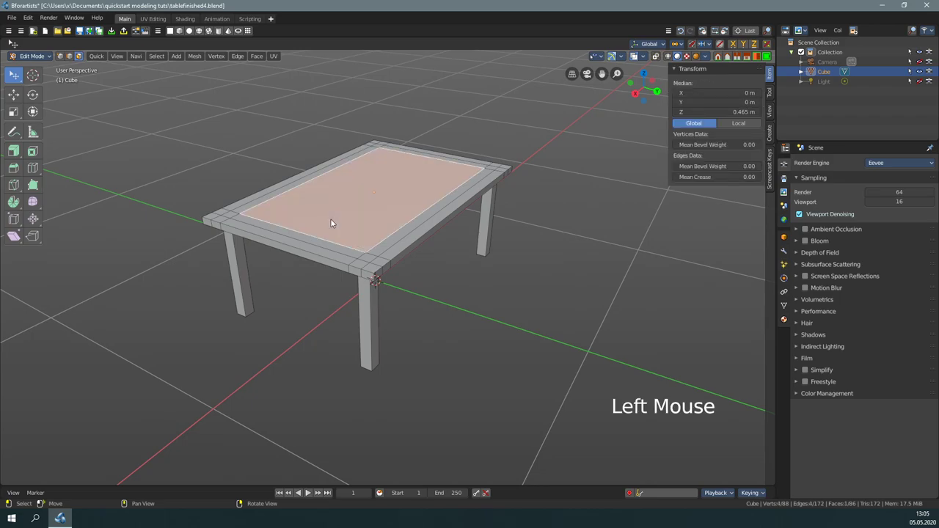
key("a")
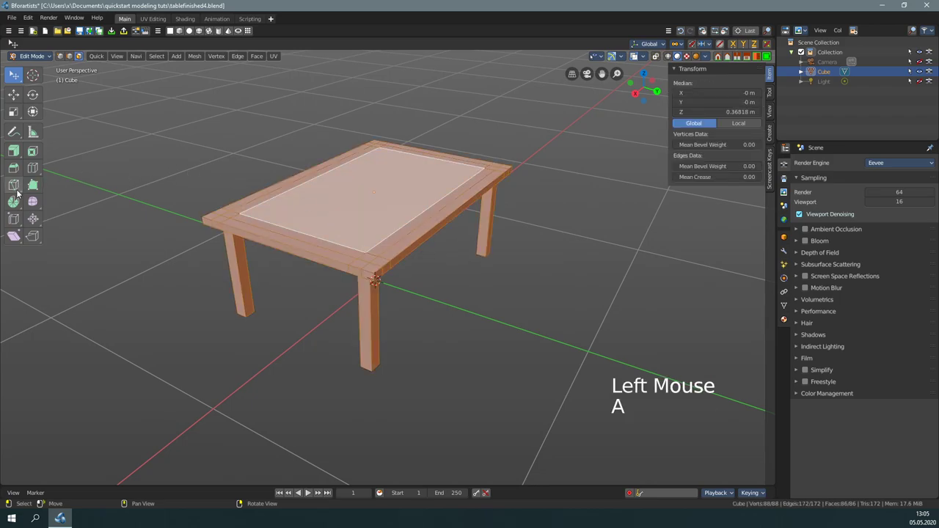
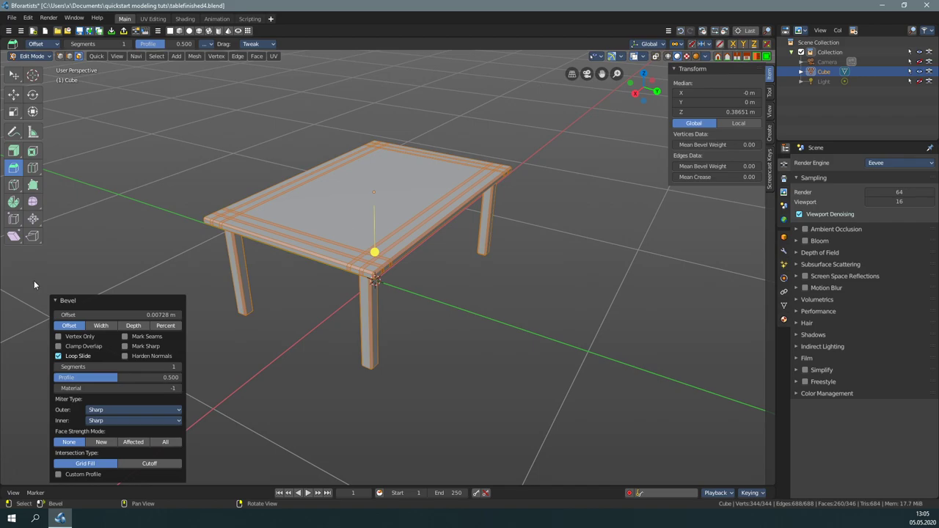
left_click(392, 219)
key("ctrl+z")
key("ctrl+z")
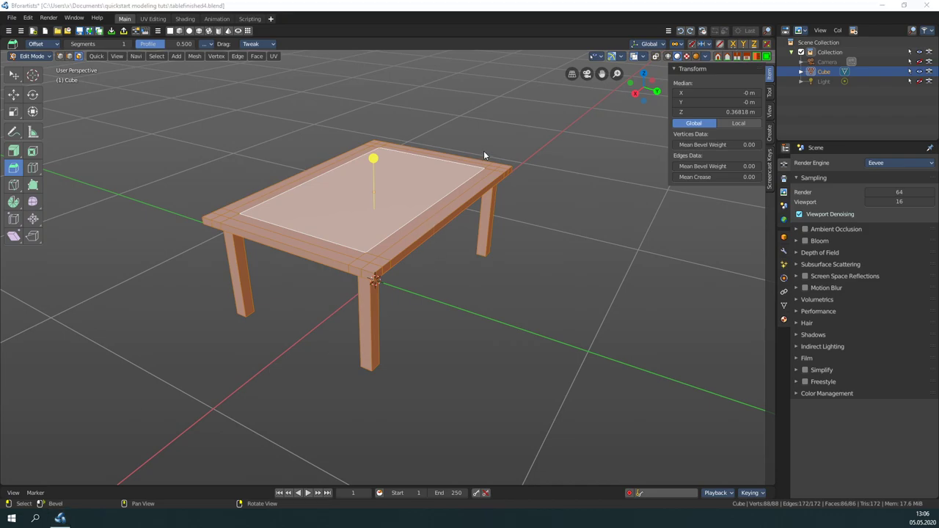
Step: In edge select mode, pick the upper rim edge loop of the table top
left_click(534, 145)
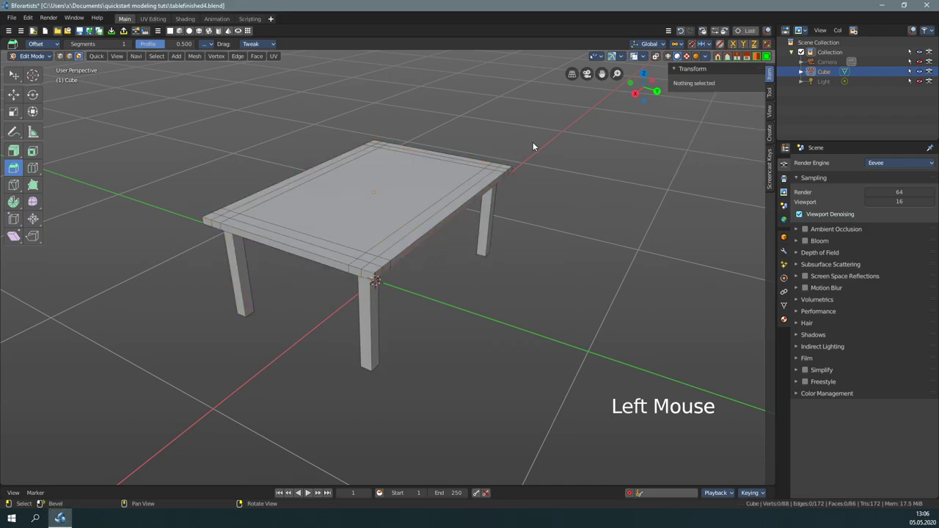
left_click(72, 57)
right_click(594, 285)
scroll("up", 3)
left_click(268, 244)
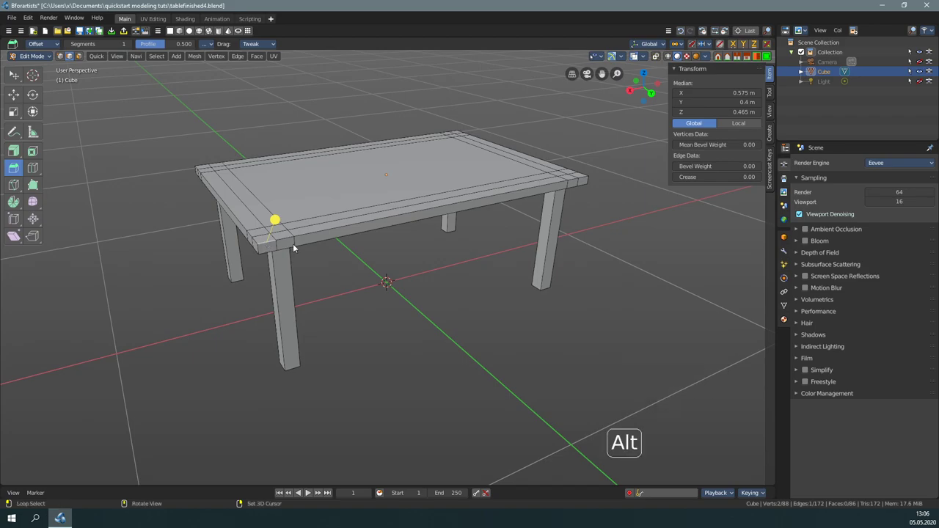
left_click(313, 234)
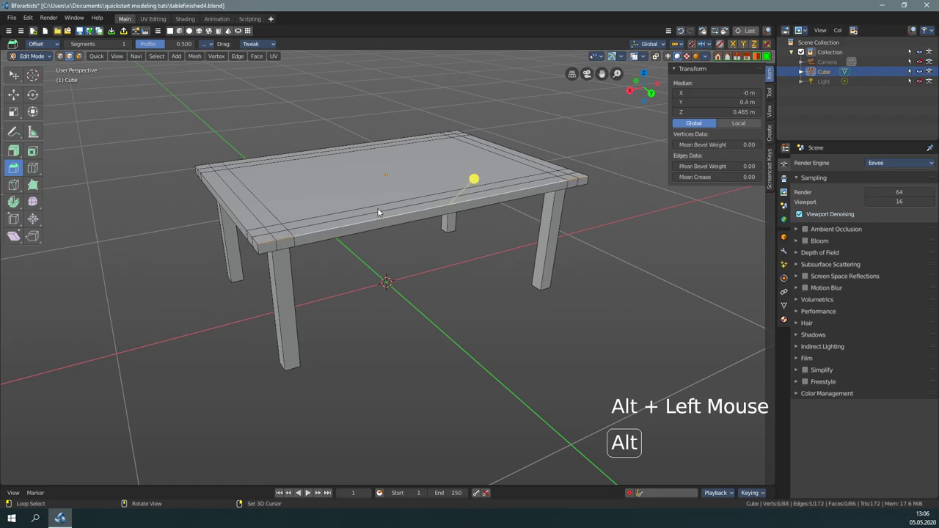
Step: Add the lower outer rim edge loop so both table-top loops are selected
right_click(397, 307)
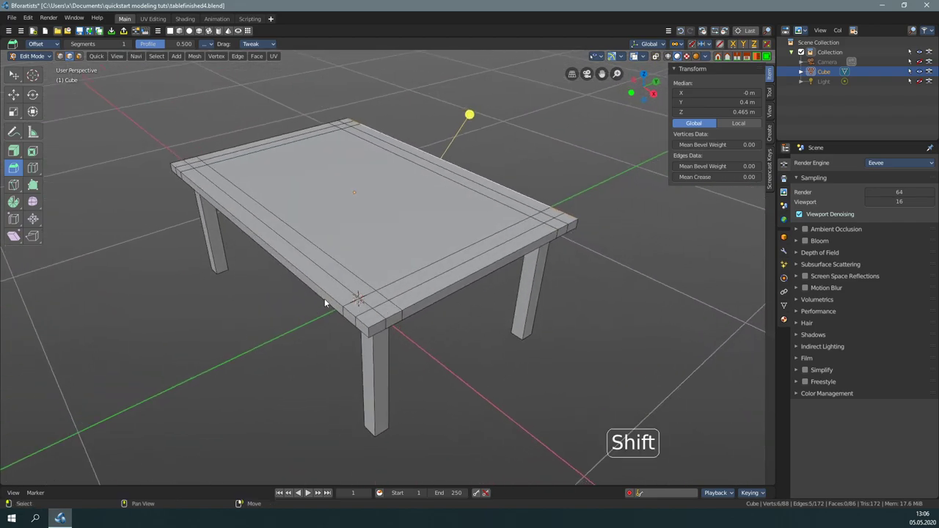
left_click(325, 298)
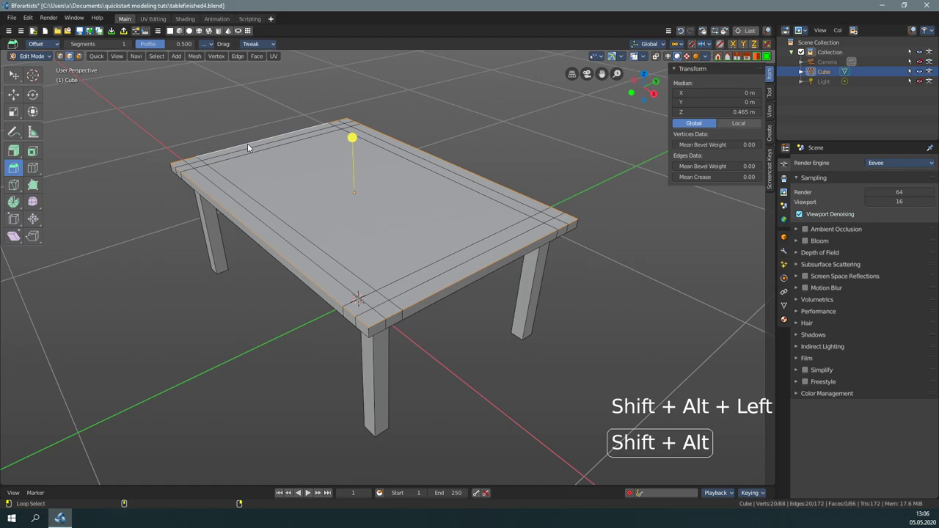
right_click(440, 347)
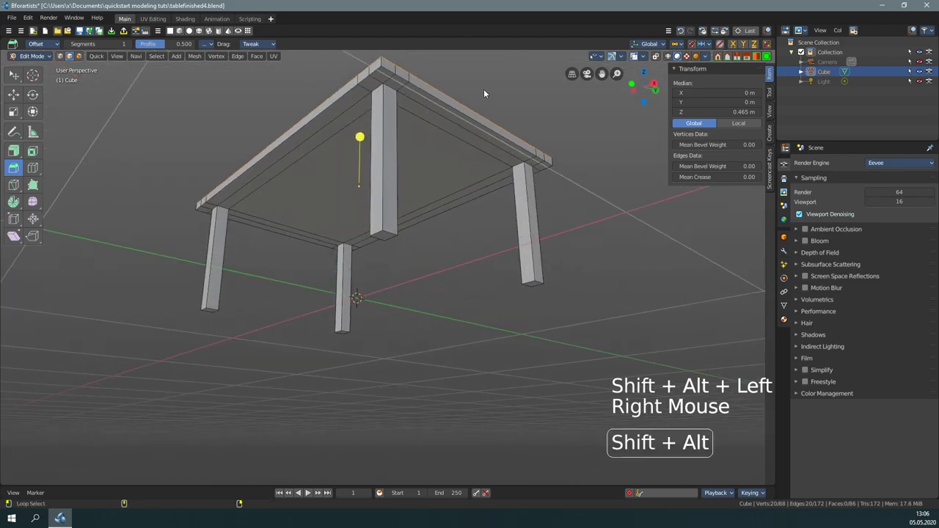
key("shift+alt+Left")
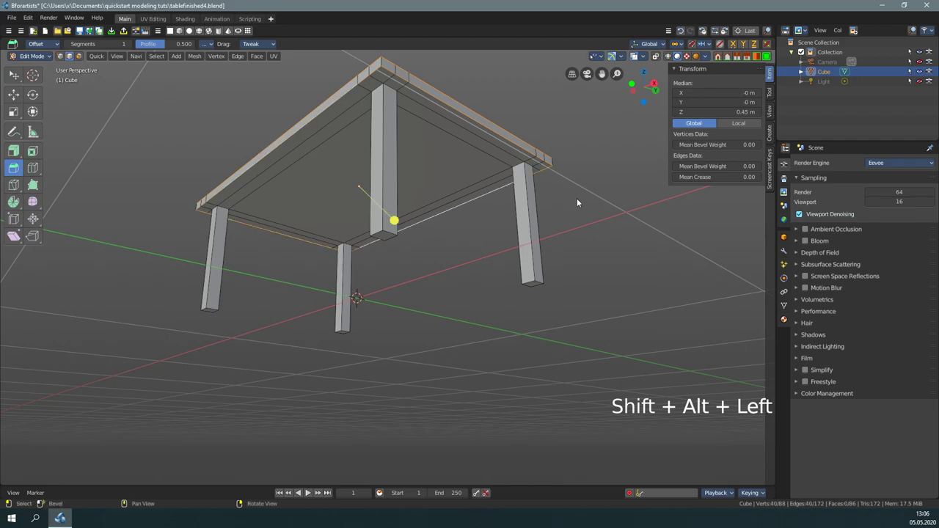
right_click(582, 199)
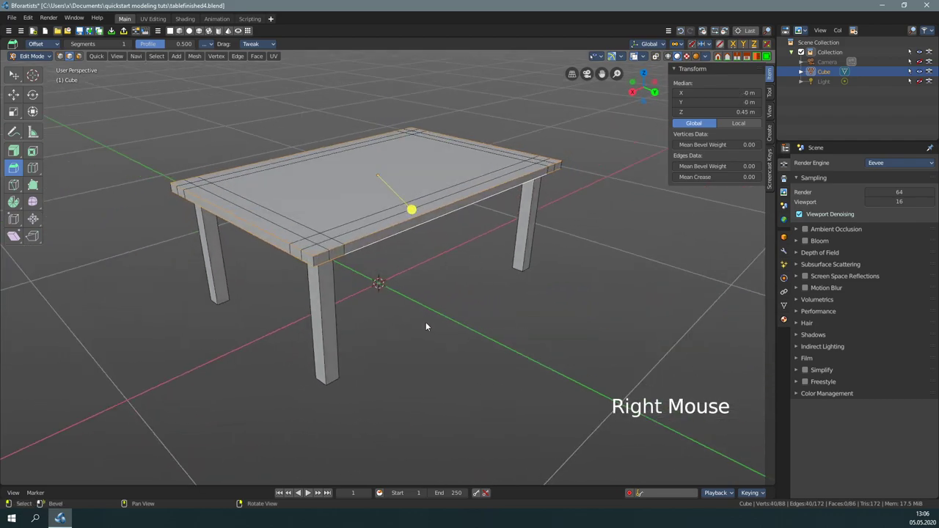
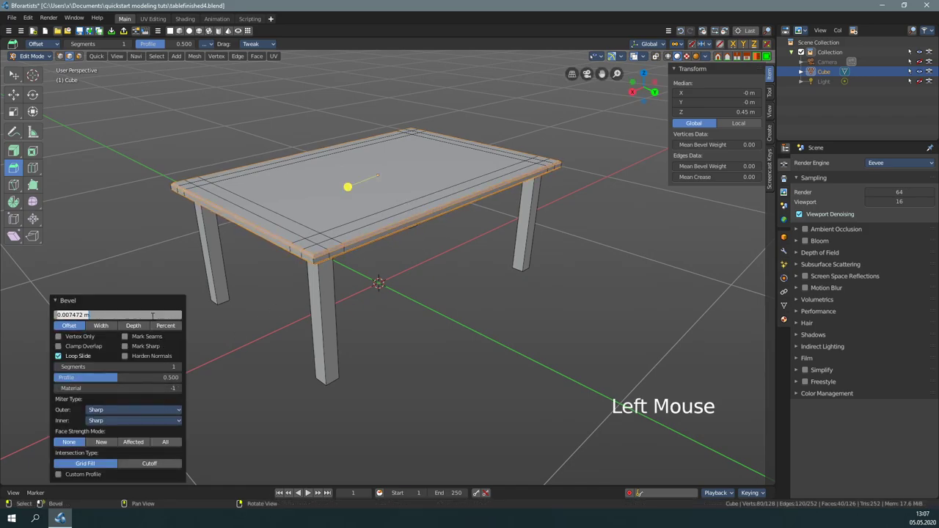
Step: Bevel the rim loops with a 0.005 m offset and inspect the result from the side
key("KP_0")
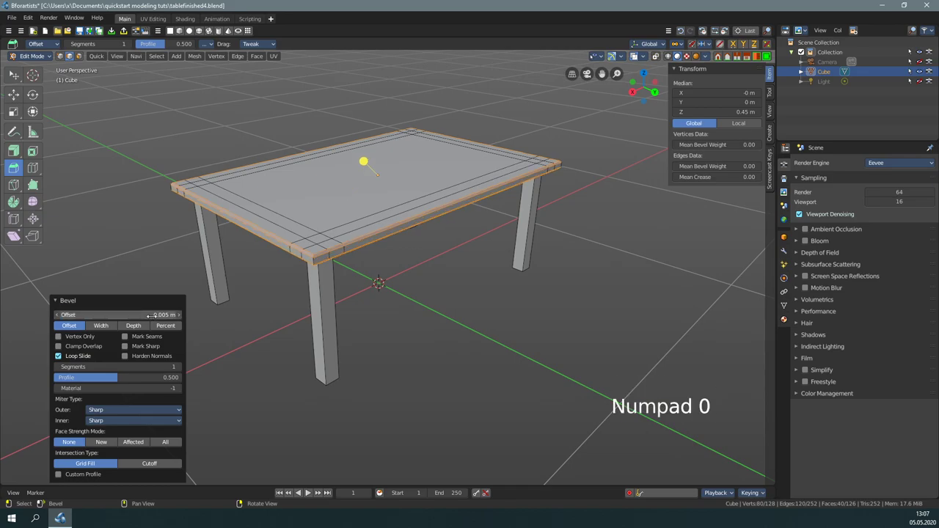
scroll("up", 3)
middle_click(336, 246)
right_click(339, 264)
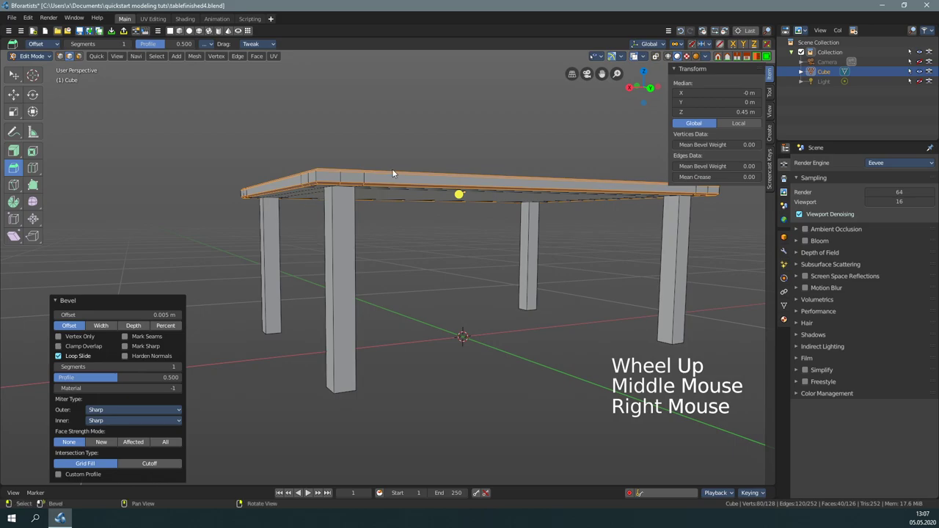
right_click(487, 279)
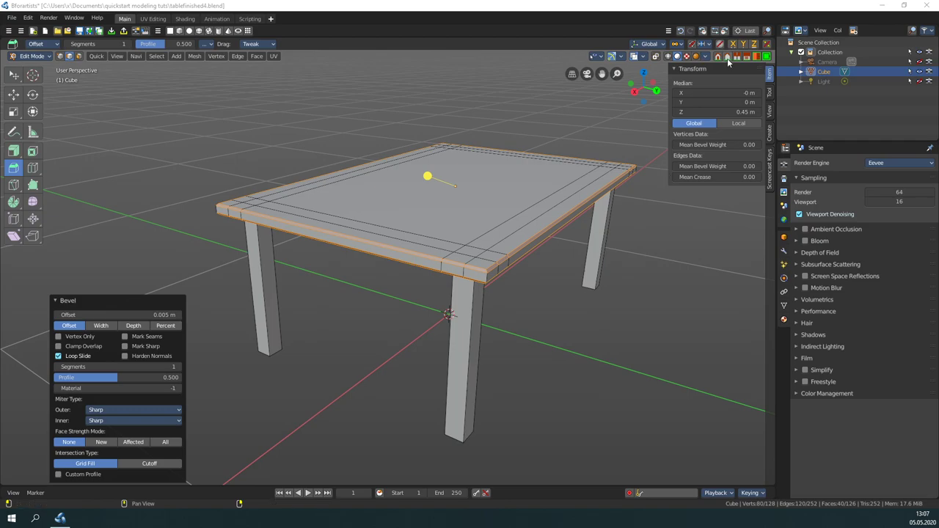
Step: Clear the selection and box-select the front faces of both front legs in face mode from front view
left_click(719, 60)
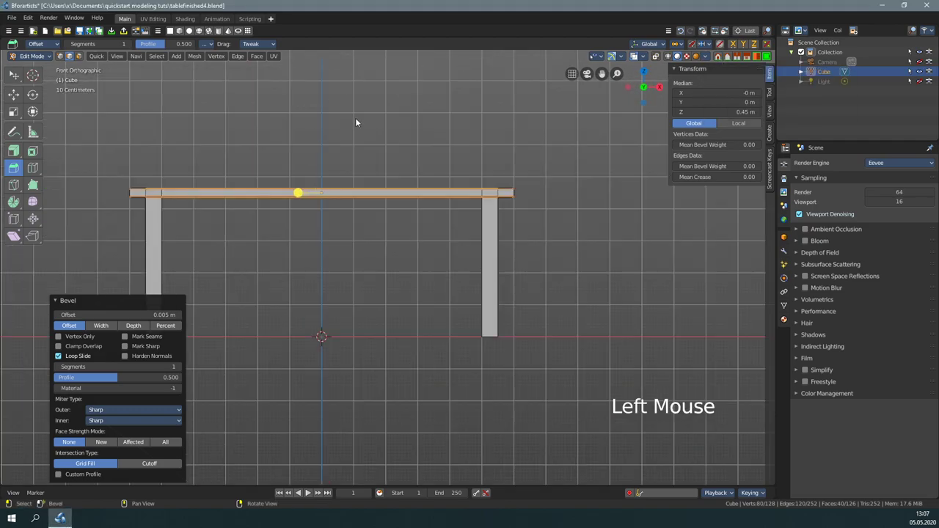
left_click(357, 121)
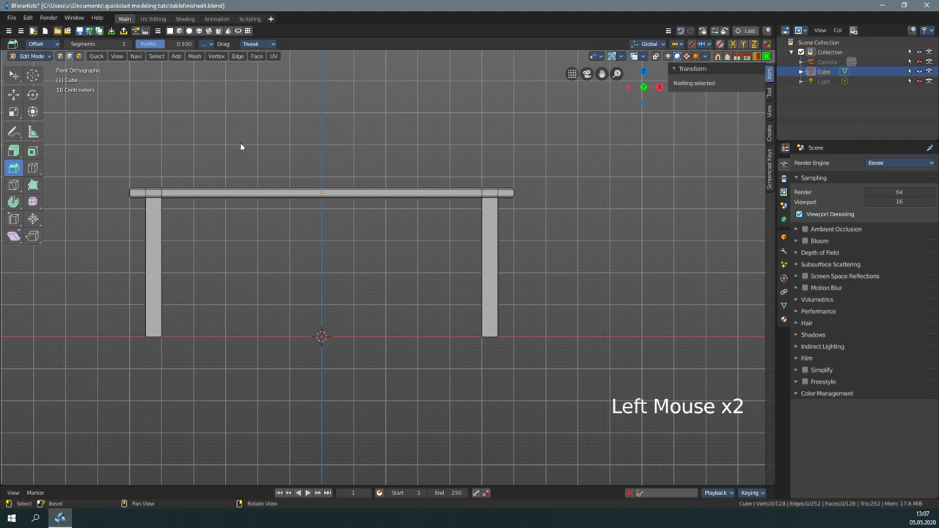
left_click(15, 77)
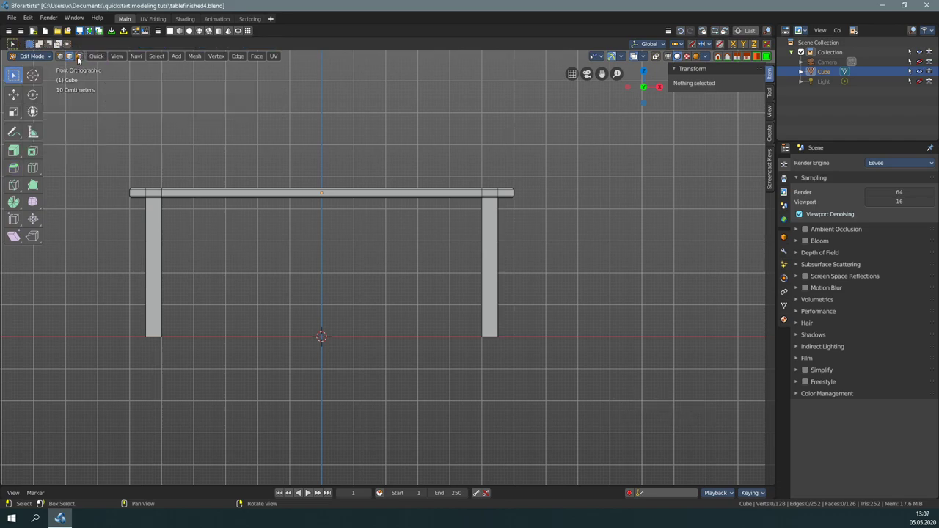
left_click(80, 61)
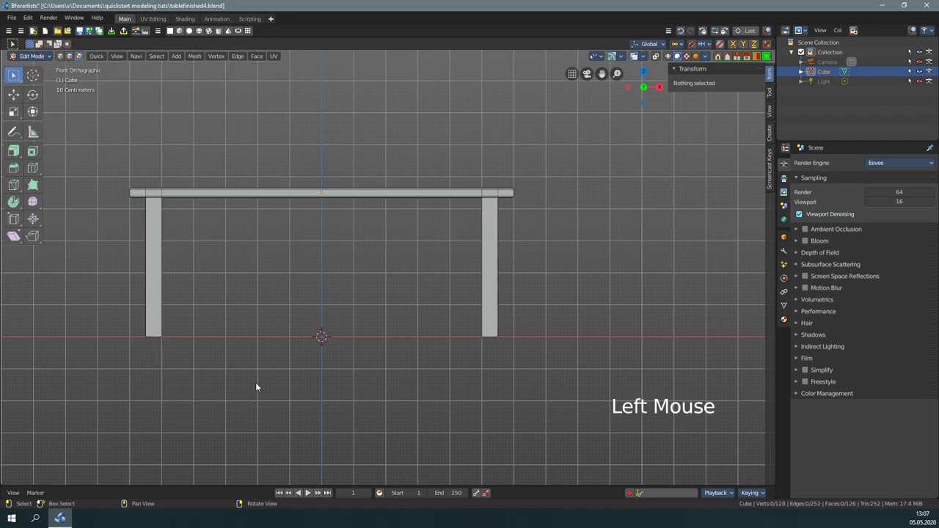
left_click(69, 435)
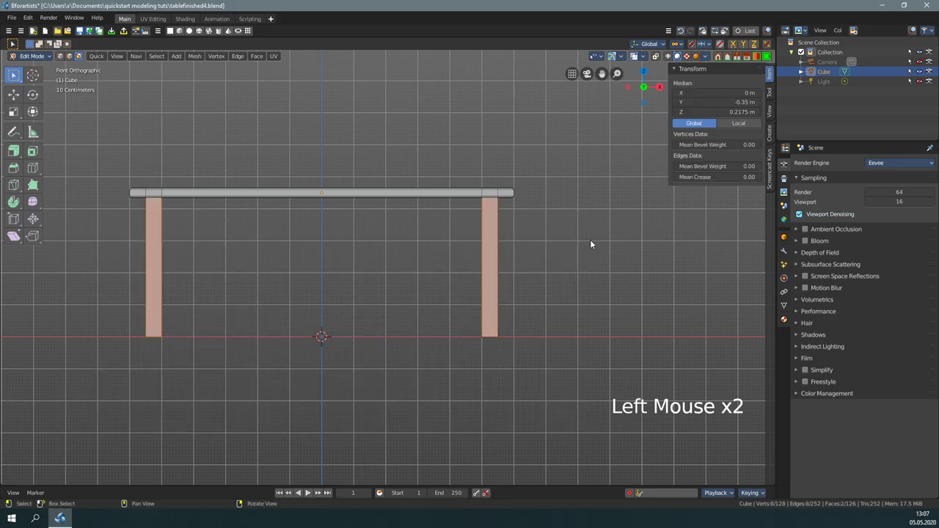
right_click(644, 218)
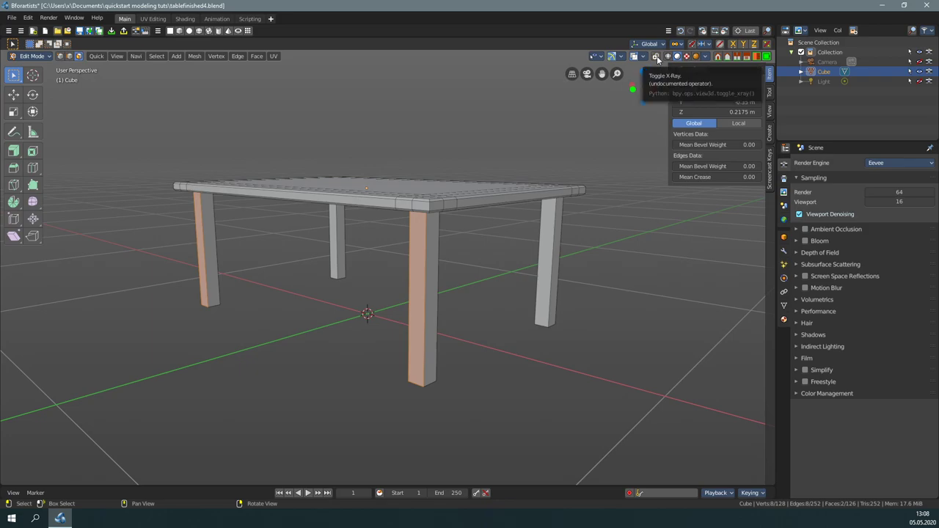
Step: With X-Ray on, box-select all four legs from the front and check them from underneath
left_click(660, 58)
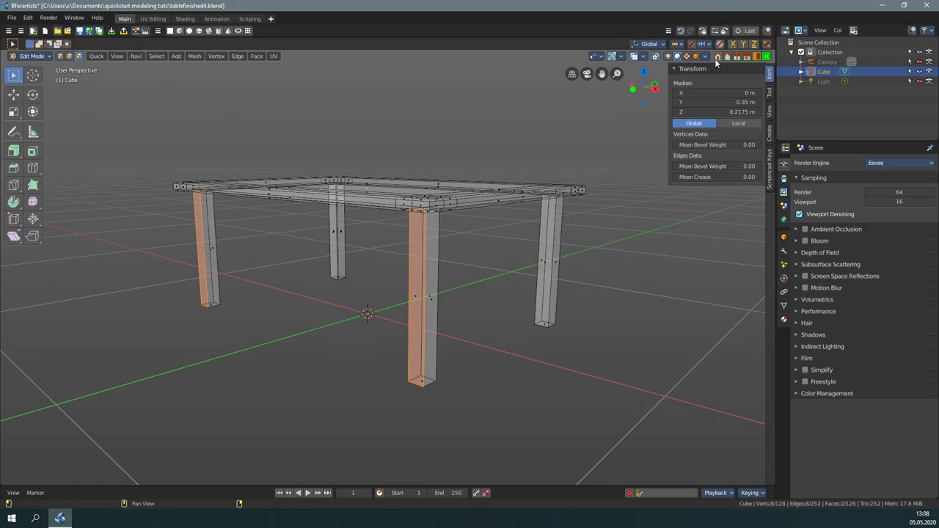
left_click(718, 58)
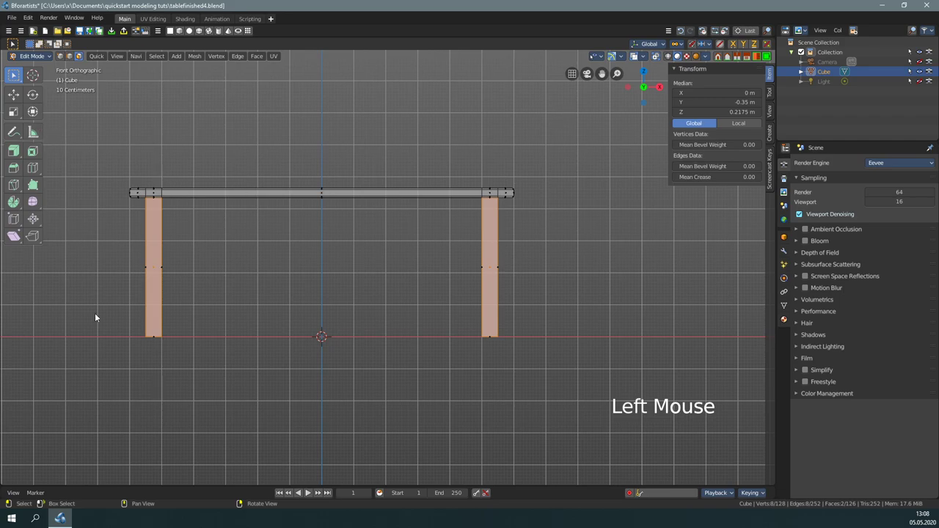
left_click(162, 421)
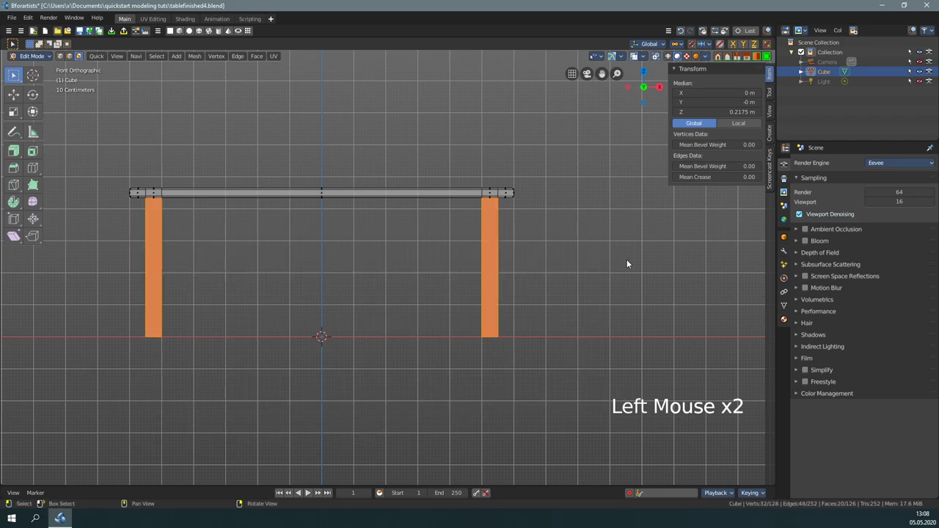
right_click(660, 246)
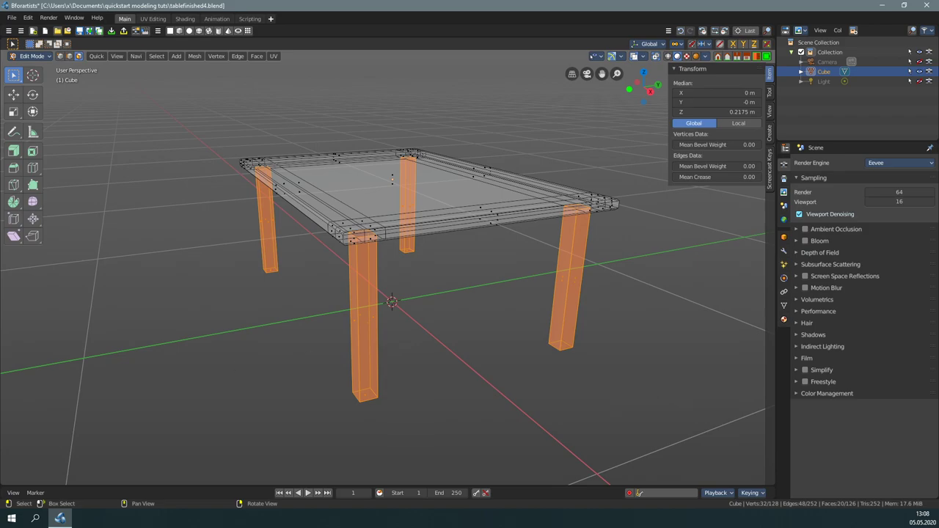
right_click(542, 376)
scroll("up", 3)
middle_click(325, 161)
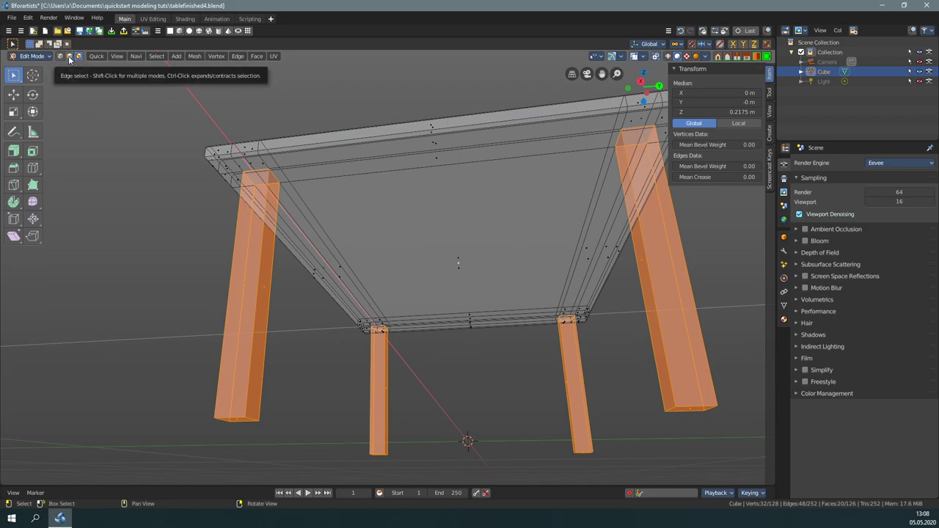
Step: Subtract-box-select across the table top in edge mode to drop the leg edges touching the top
left_click(72, 56)
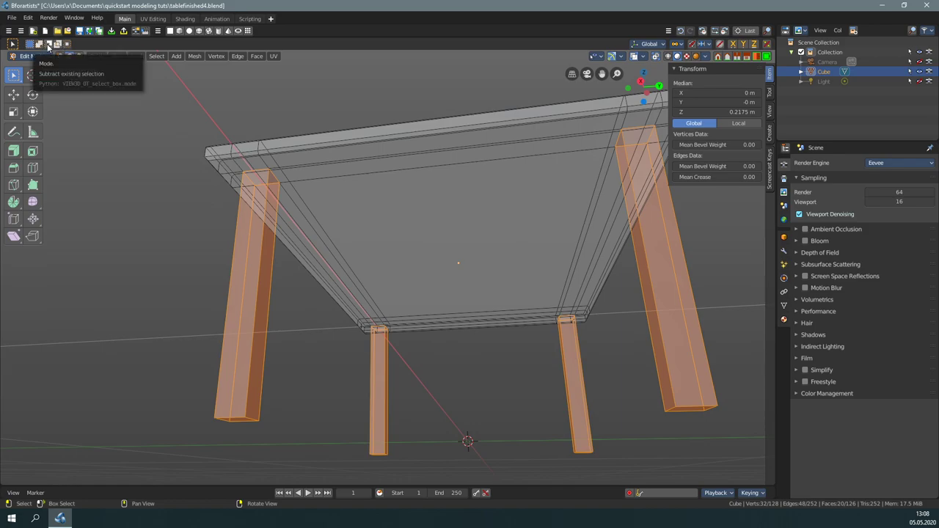
left_click(51, 44)
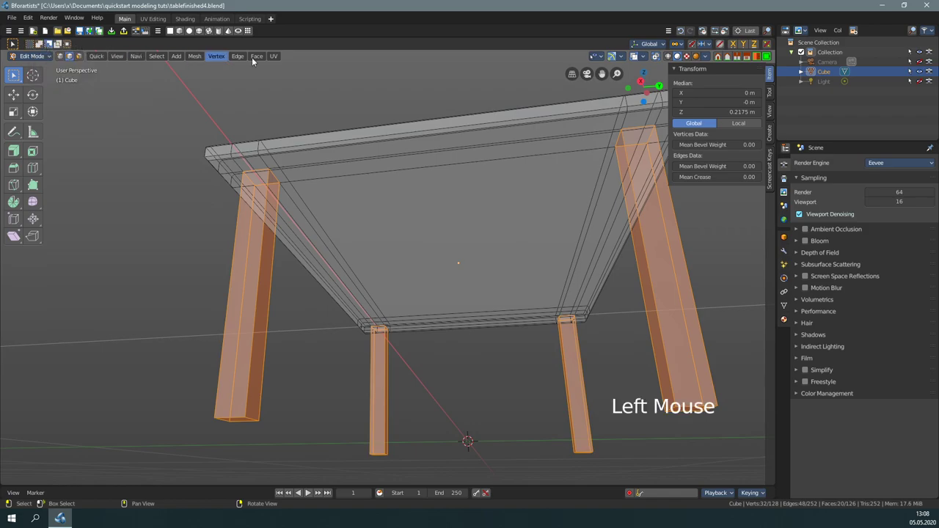
left_click(719, 57)
middle_click(376, 343)
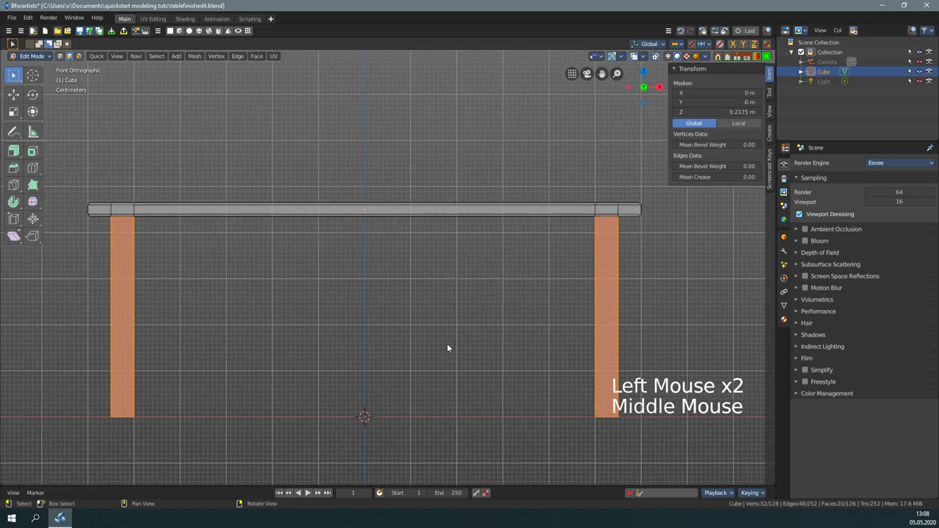
left_click(13, 76)
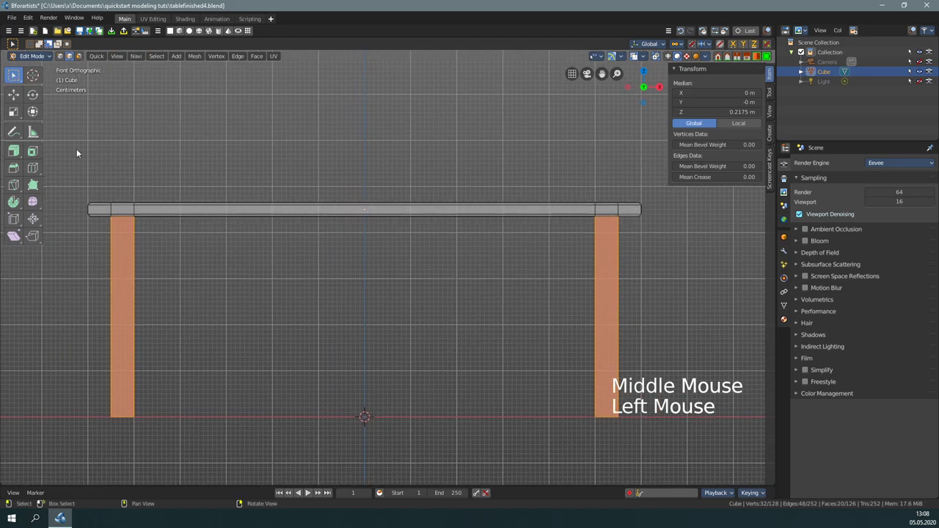
left_click(65, 148)
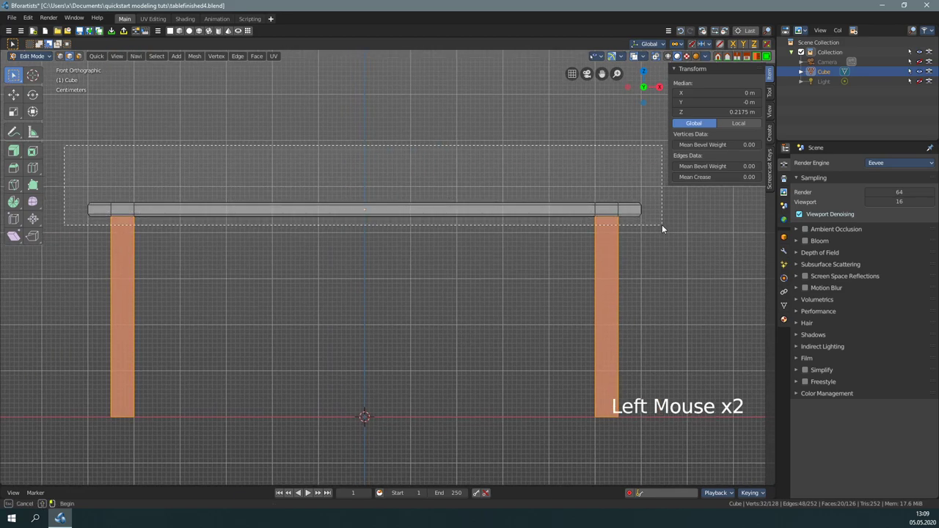
right_click(441, 358)
scroll("down", 3)
right_click(482, 297)
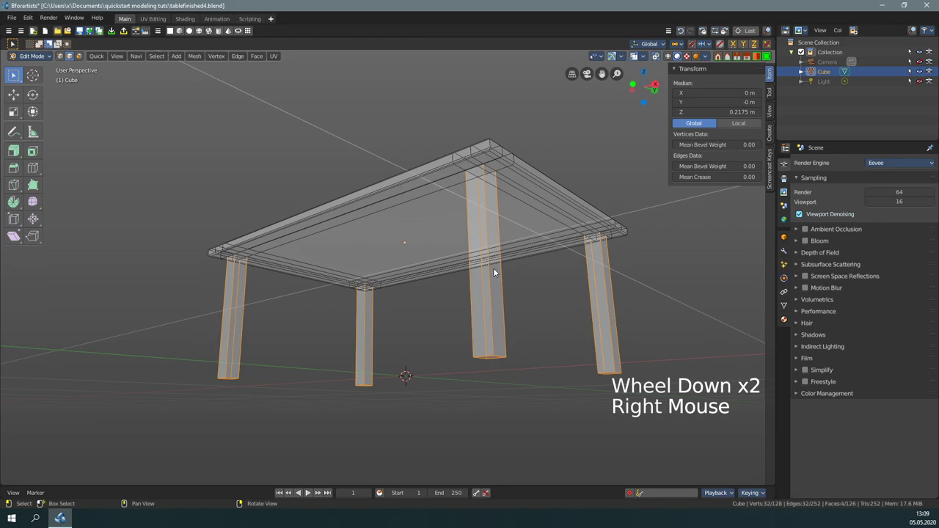